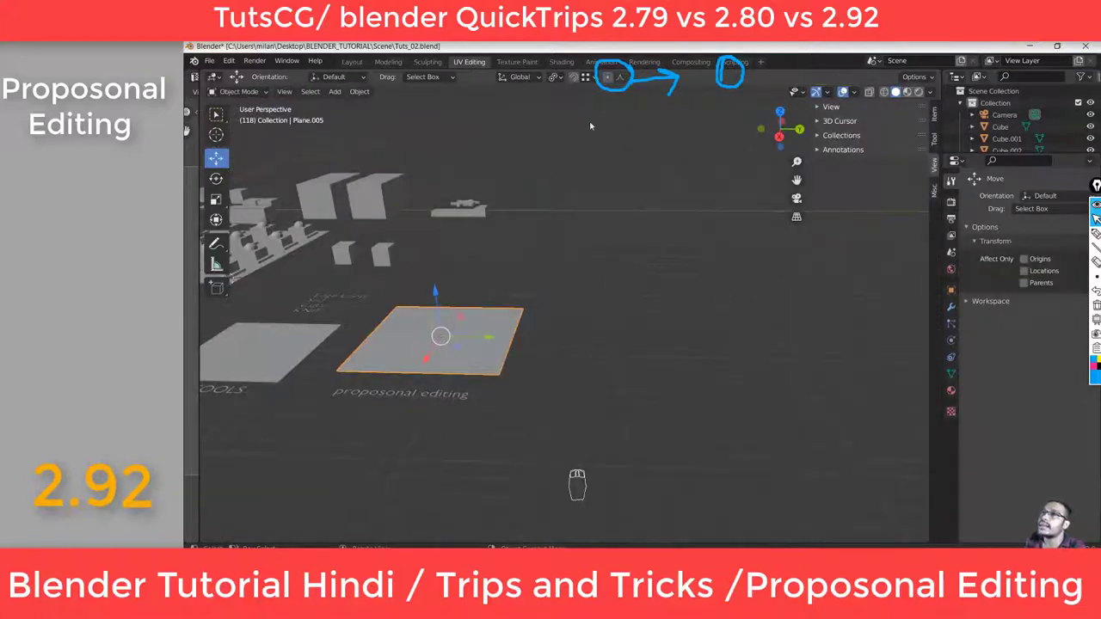
# Show the proportional editing falloff list (Smooth, Sphere, Root, Sharp, Linear, Constant, Random) for the selected plane
pyautogui.moveTo(420, 353); pyautogui.dragTo(421, 352)
pyautogui.moveTo(421, 353); pyautogui.dragTo(420, 353)
pyautogui.moveTo(421, 353); pyautogui.dragTo(420, 353)
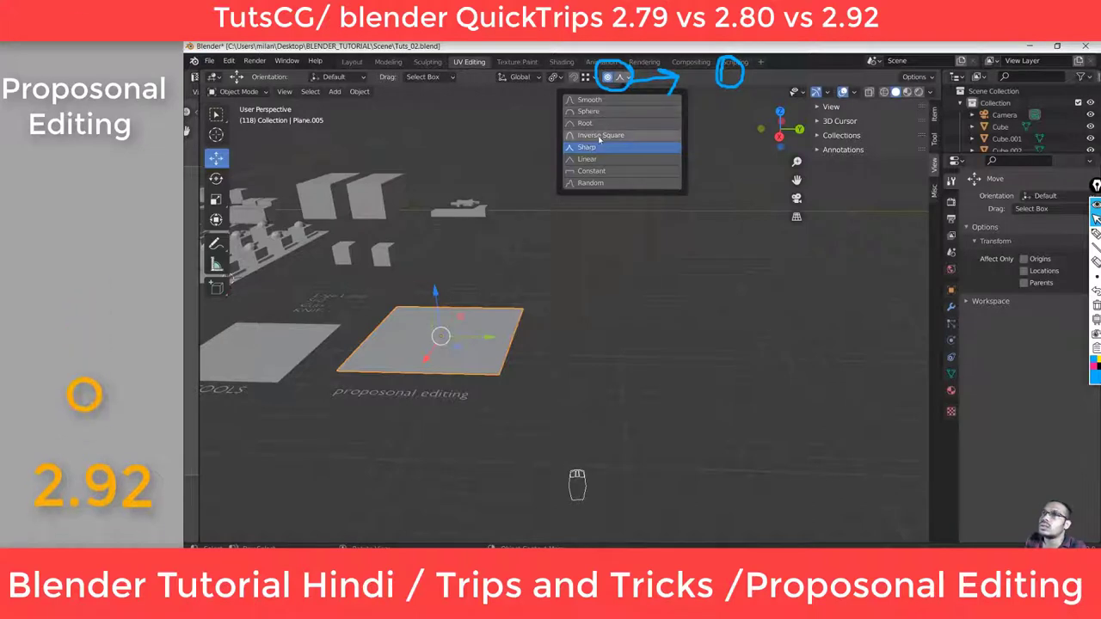
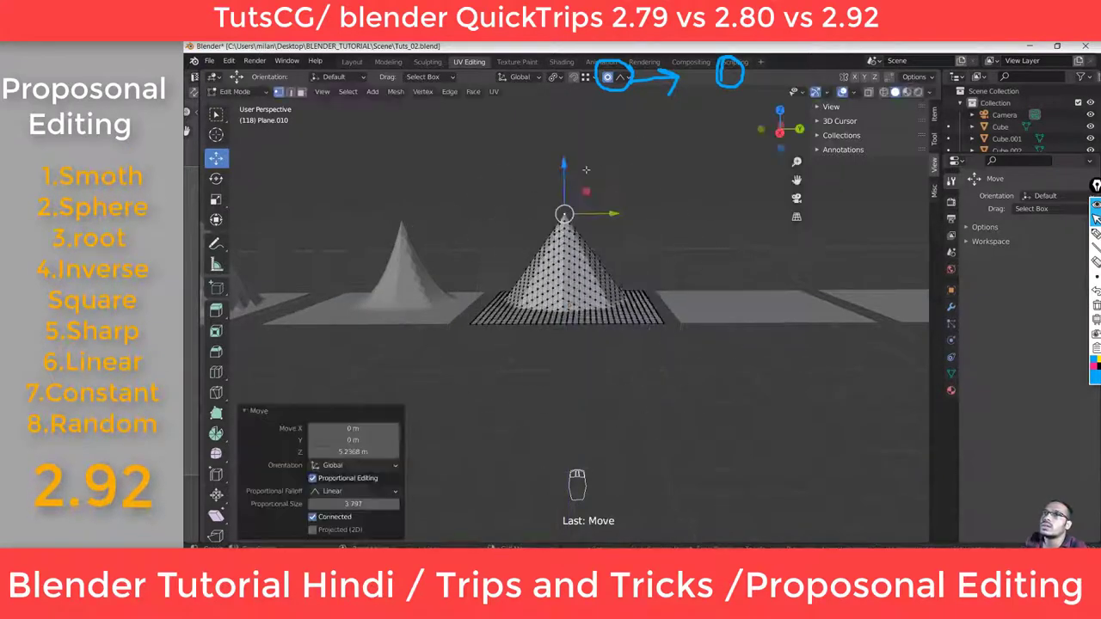
# Pull the last plane's centre vertex up into a peak with the Random falloff, completing the row of eight
pyautogui.press('Tab')
pyautogui.moveTo(567, 149); pyautogui.dragTo(583, 306)
pyautogui.press('Tab')
pyautogui.press('Tab')
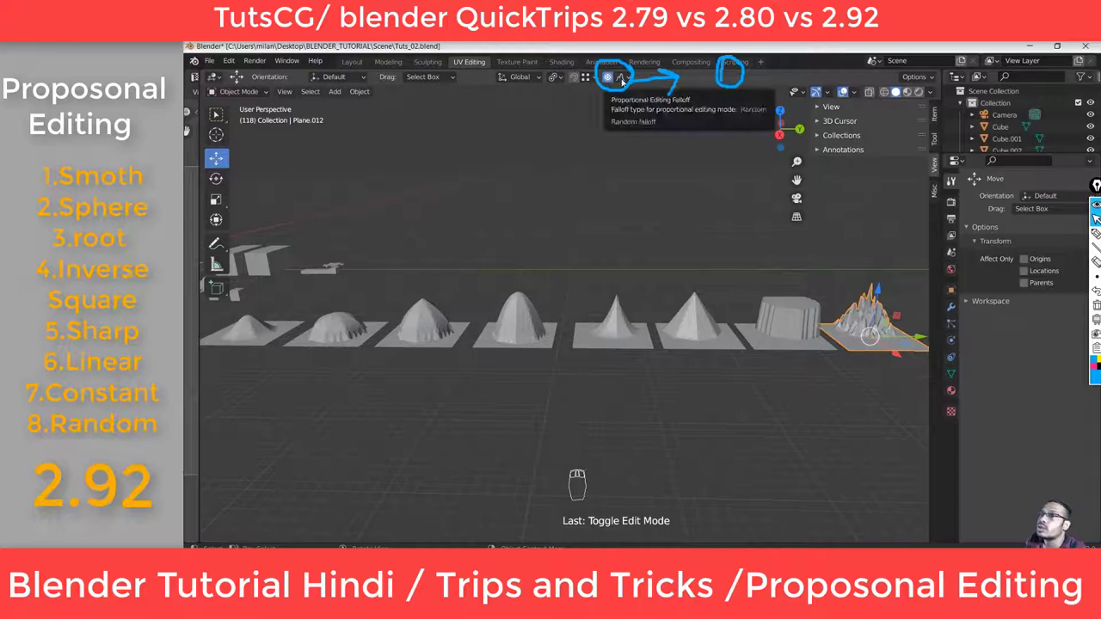
# Go through the falloff shapes in the dropdown, Random active, comparing each with its peak in the row
pyautogui.moveTo(625, 84); pyautogui.dragTo(398, 230)
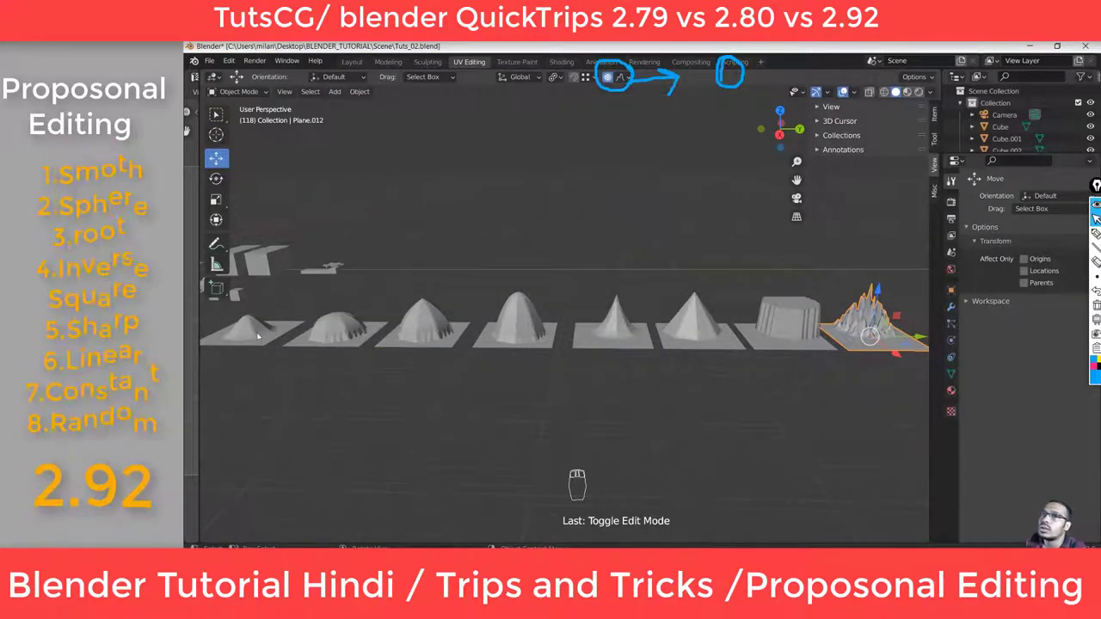
pyautogui.moveTo(626, 80); pyautogui.dragTo(380, 301)
pyautogui.moveTo(624, 85); pyautogui.dragTo(589, 140)
pyautogui.moveTo(617, 110); pyautogui.dragTo(557, 189)
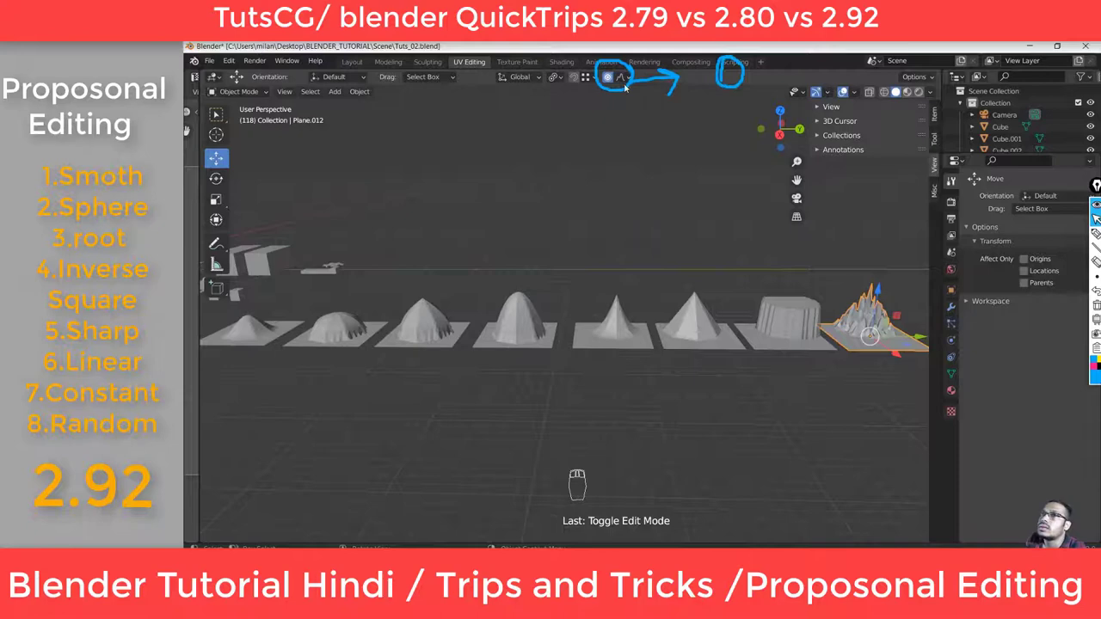